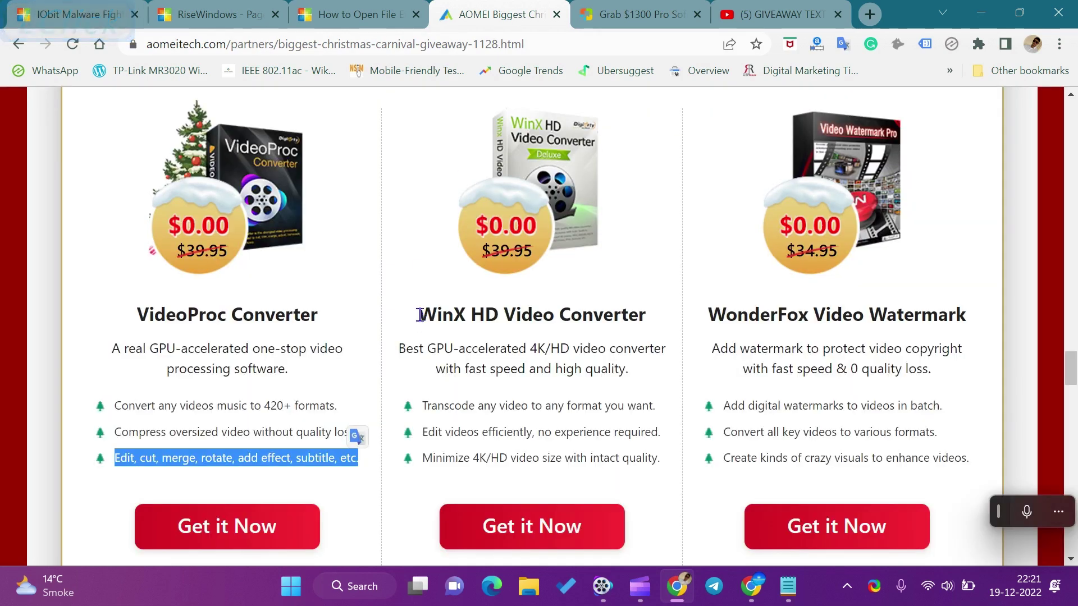
- Highlight the WinX HD Video Converter heading on the giveaway page
{"action": "left_click", "coordinate": [464, 309]}
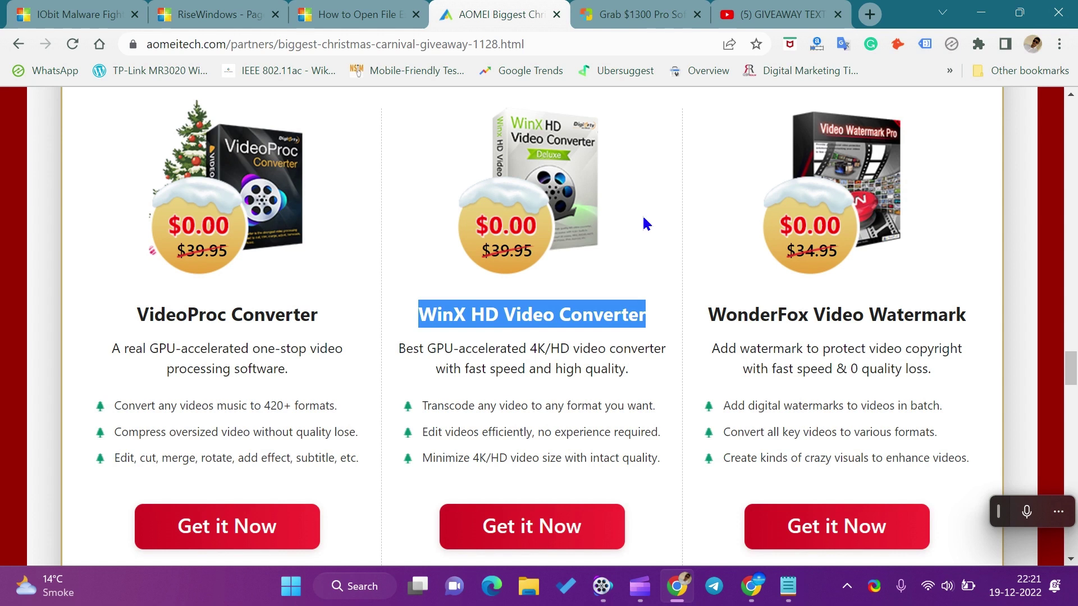
- Highlight the WinX description, then its transcoding, editing and 4K/HD size-reduction feature lines in turn
{"action": "left_click", "coordinate": [408, 349]}
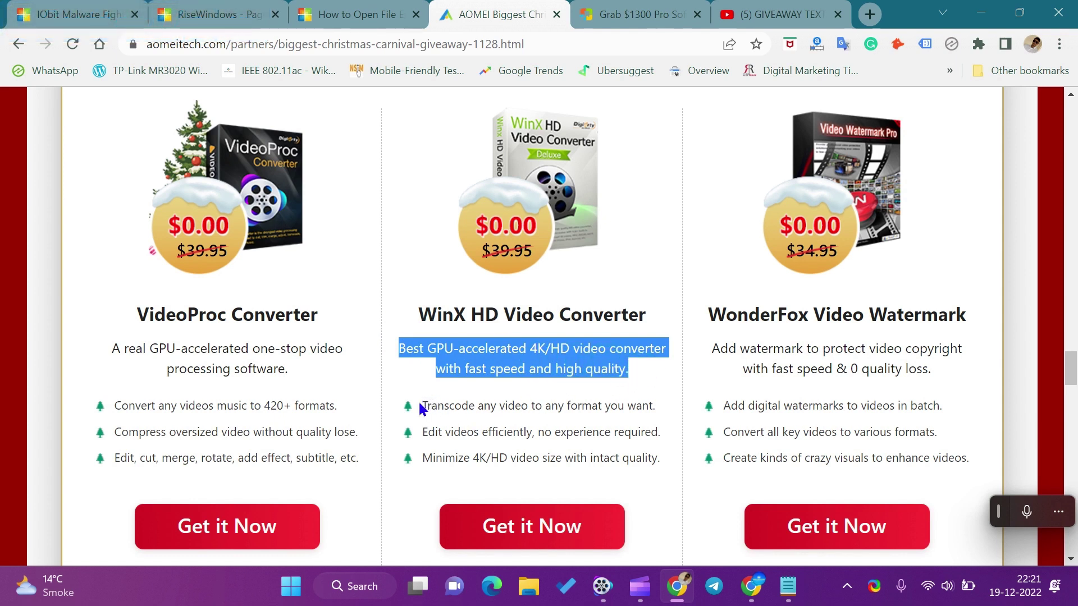
{"action": "left_click", "coordinate": [426, 403]}
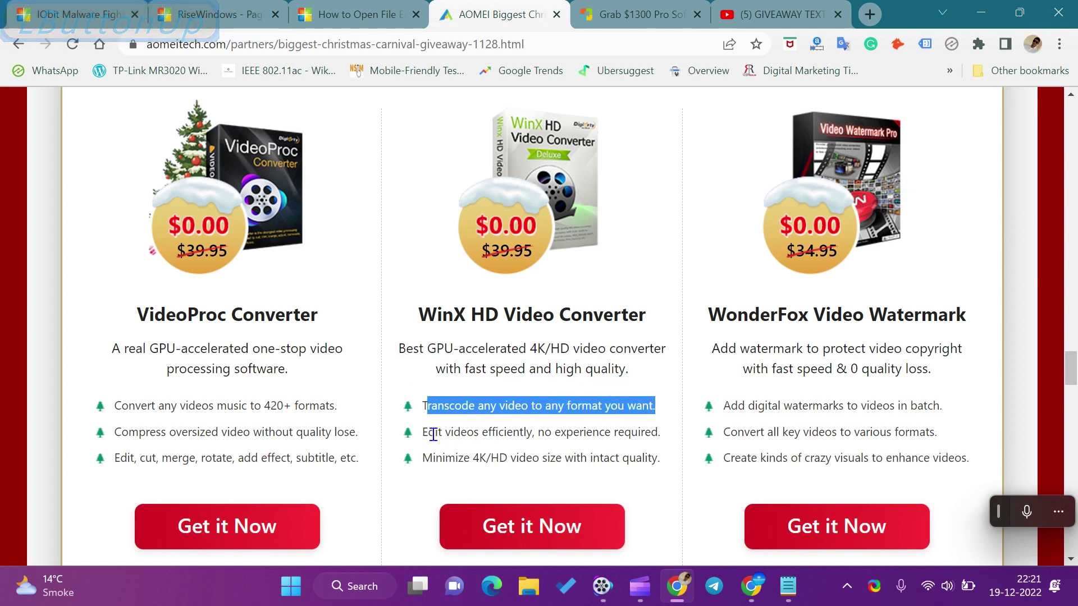
{"action": "left_click", "coordinate": [427, 432]}
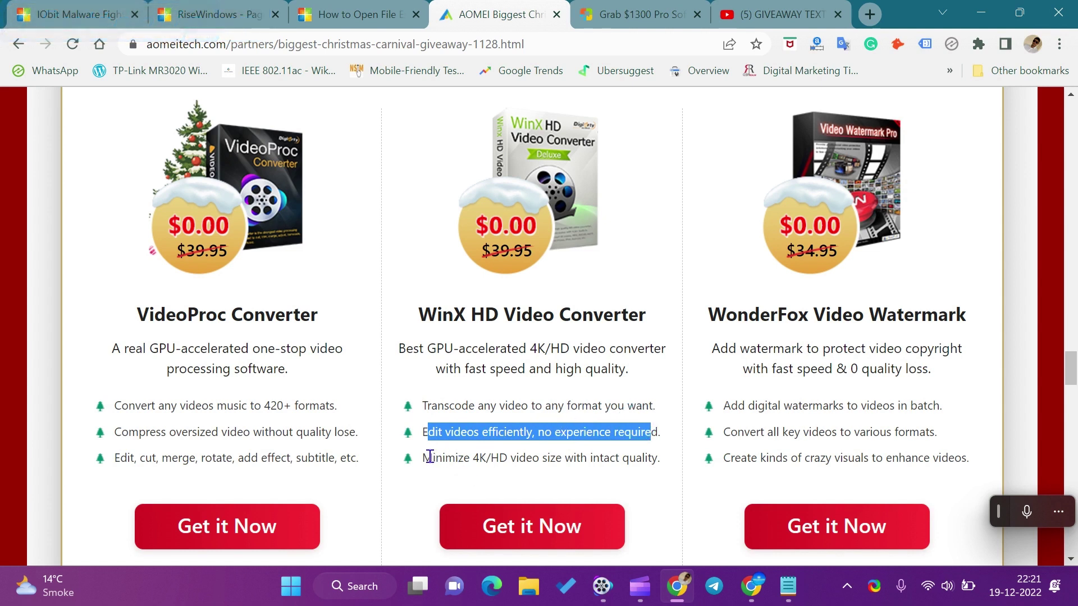
{"action": "left_click", "coordinate": [430, 456]}
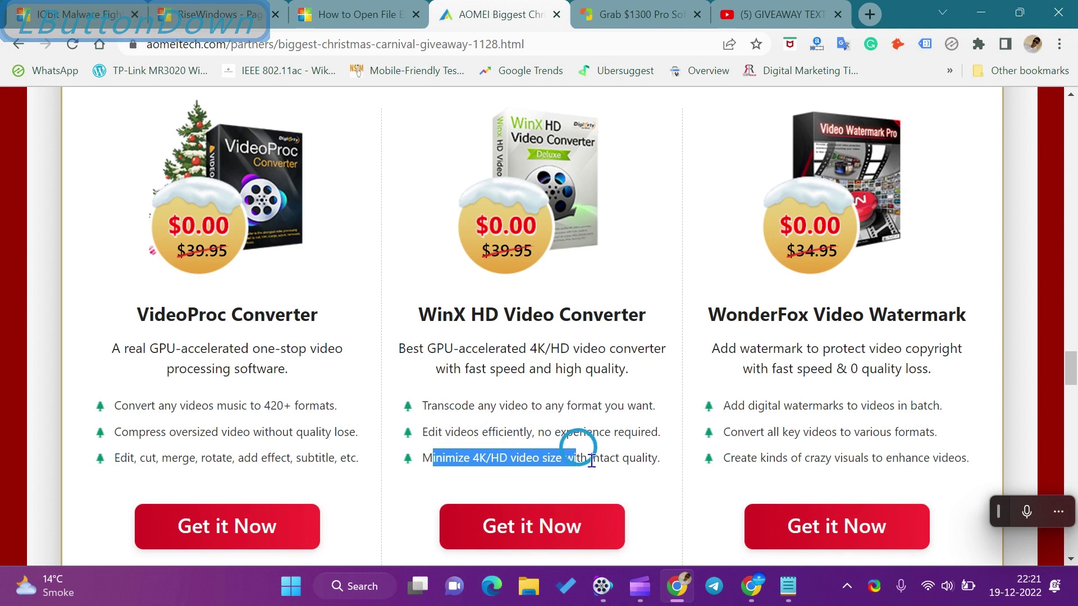